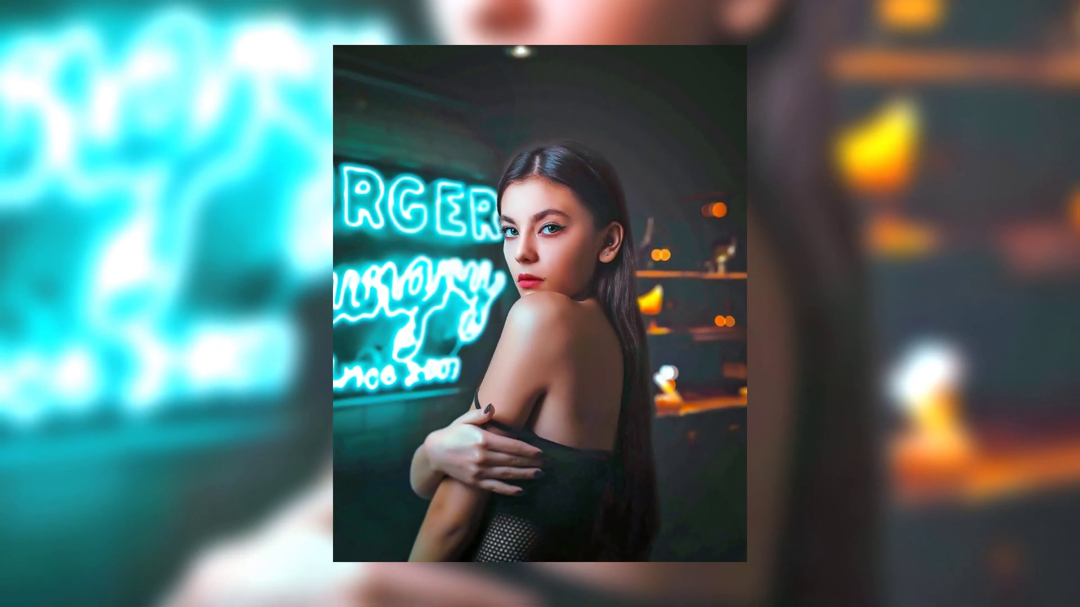
Step: Duplicate the neon portrait layer into 'Layer 0 copy' to work on
key("space")
Step: Lighten Layer 0 copy's tones for softer shadows, uncheck Auto-Select, and duplicate the layer again
left_click(1007, 489)
key("ctrl+j")
left_click_drag(70, 11, 770, 344)
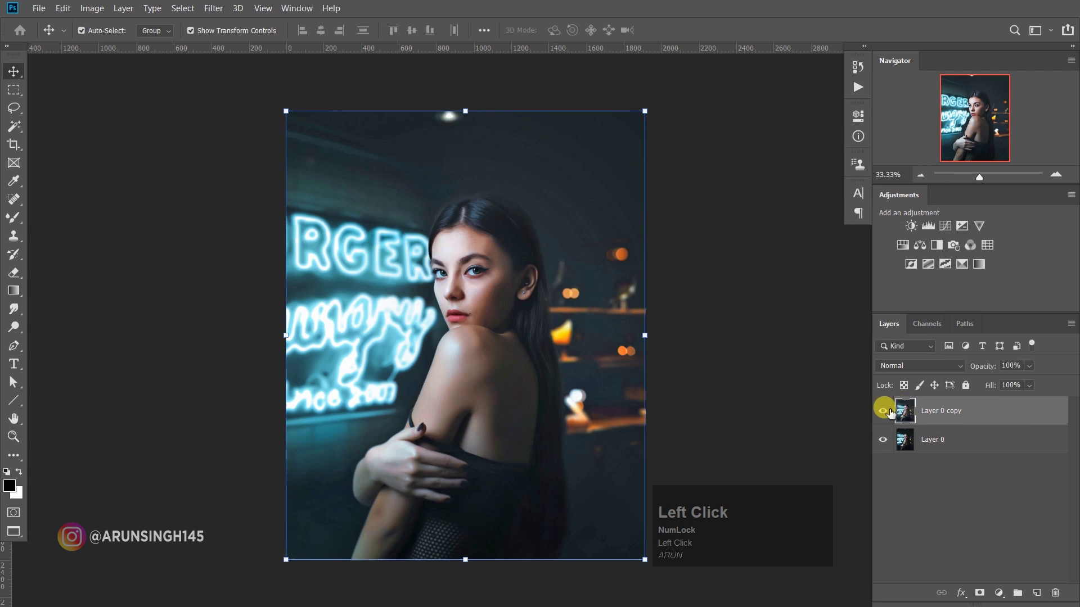
key("ctrl+j")
Step: In the Camera Raw Filter, lift Shadows to +47 and Whites to +6 on the new copy
left_click(223, 13)
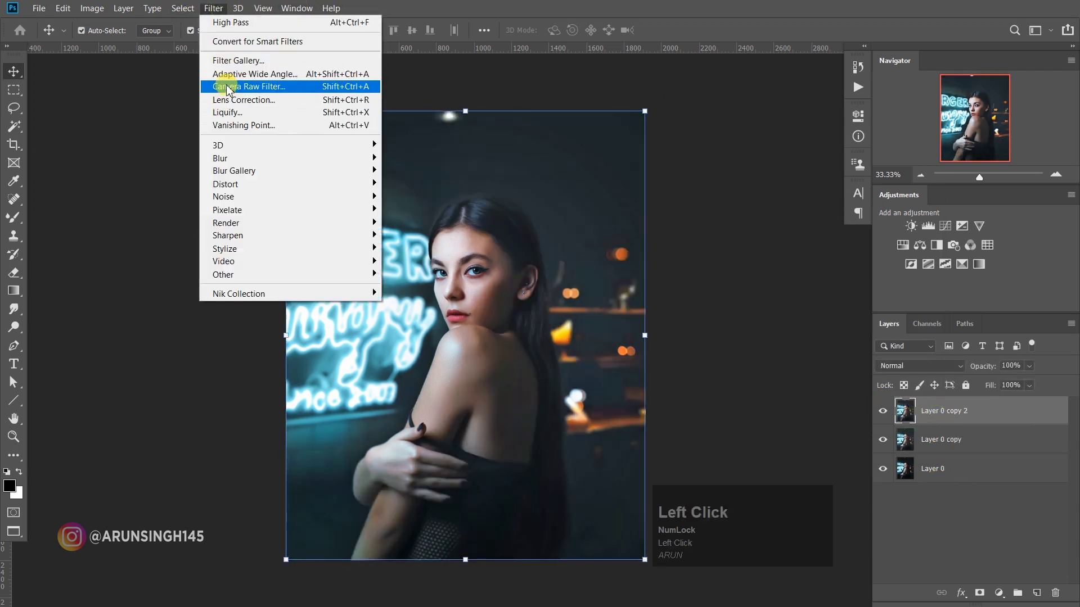
left_click(973, 483)
left_click(1010, 386)
left_click_drag(937, 286, 996, 289)
left_click_drag(996, 304, 955, 382)
Step: Add Clarity +17 and warm the Temperature to +3
scroll("down", 3)
left_click_drag(982, 106, 929, 111)
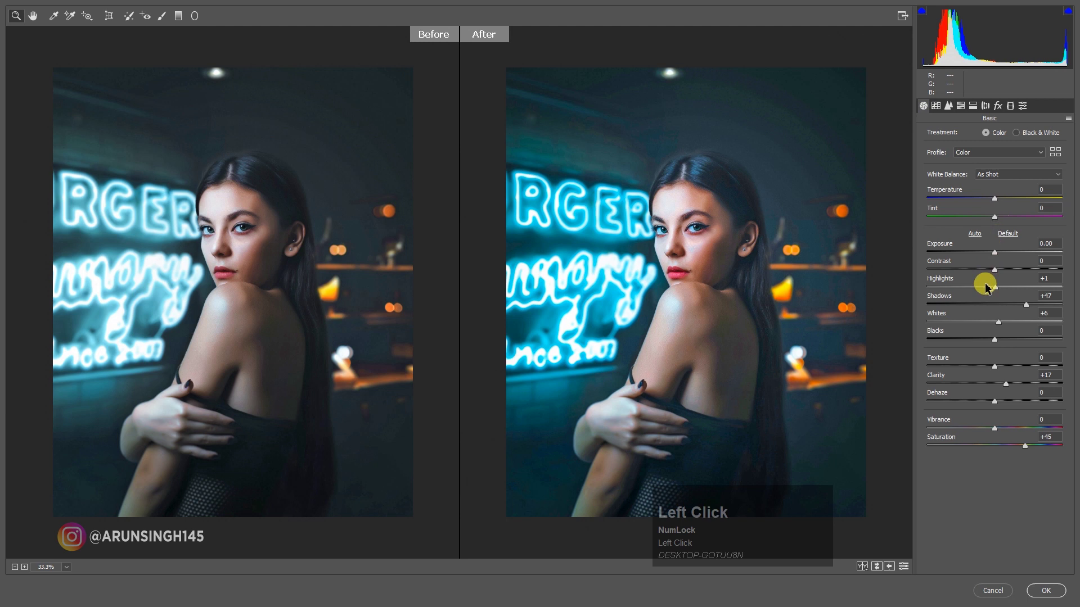
left_click_drag(1002, 203, 1008, 549)
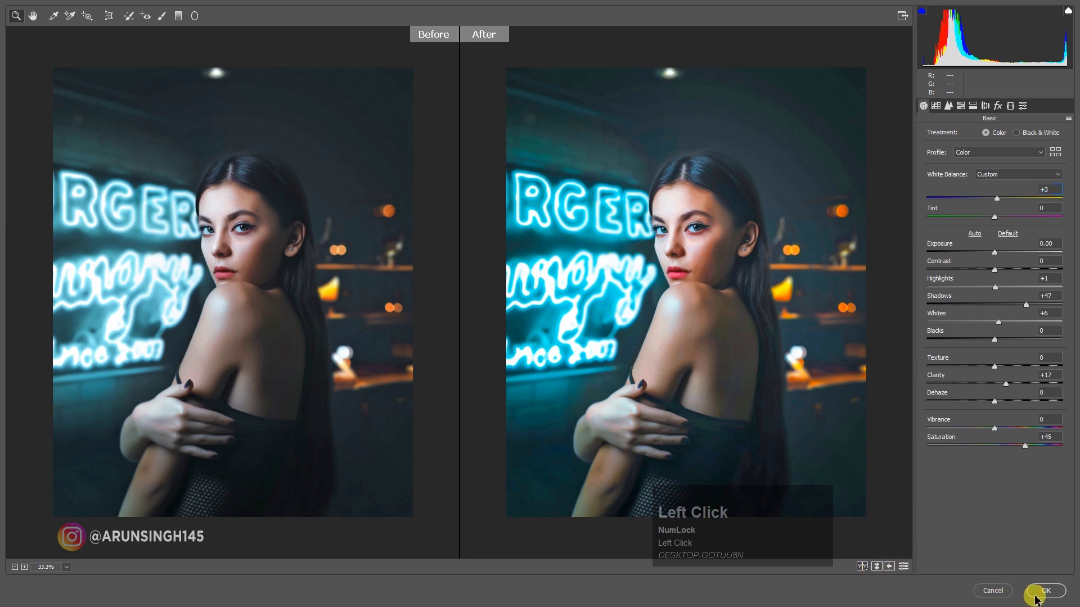
Step: Apply the Camera Raw toning, add Selective Color and Color Balance layers, and stamp visible into Layer 1
left_click(1040, 594)
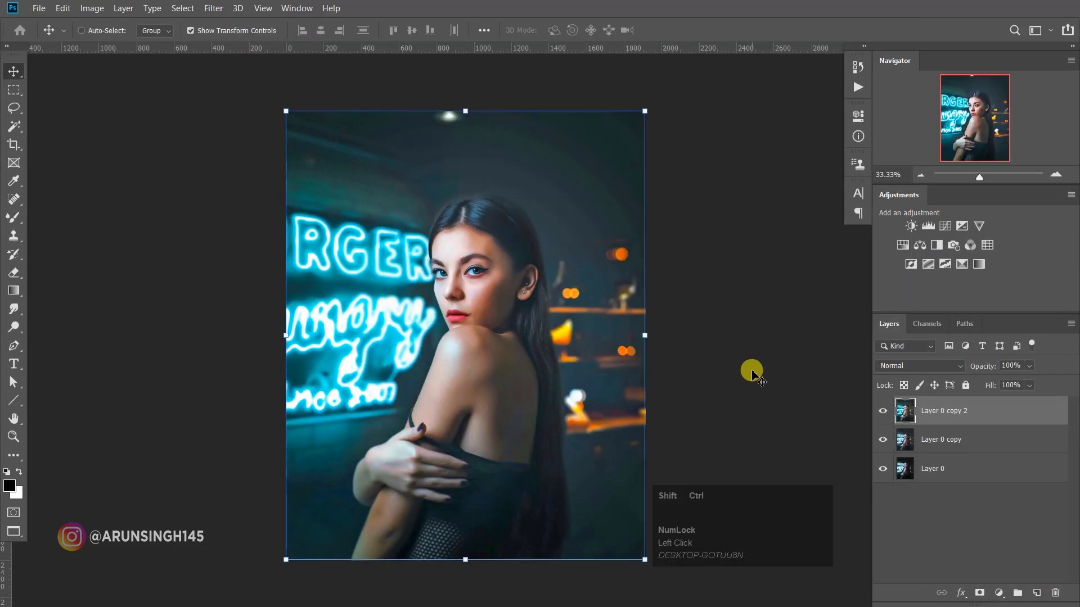
key("ctrl+shift+r")
left_click_drag(968, 266, 822, 124)
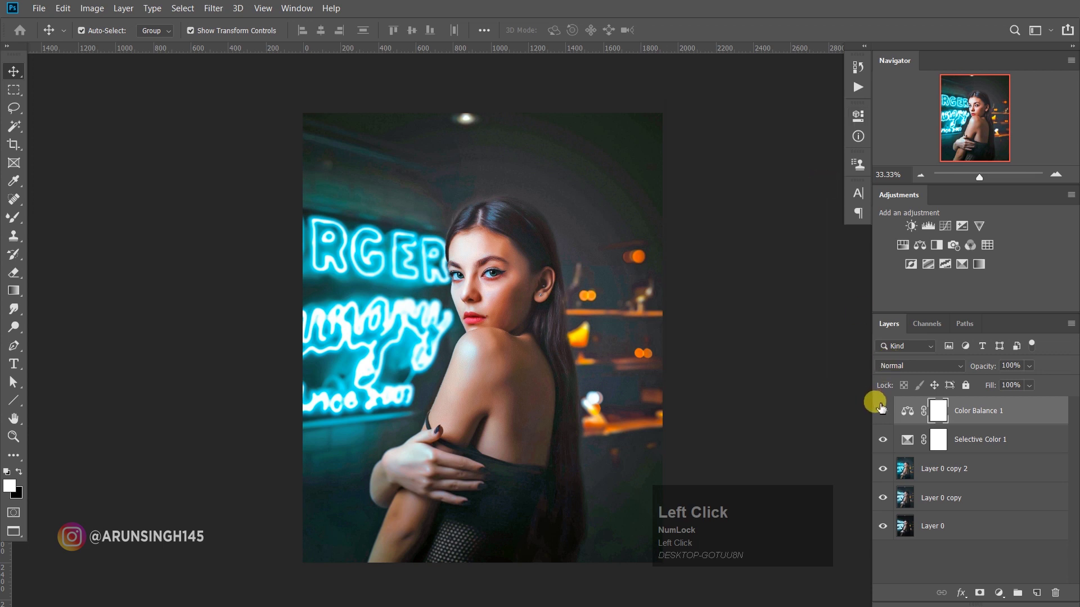
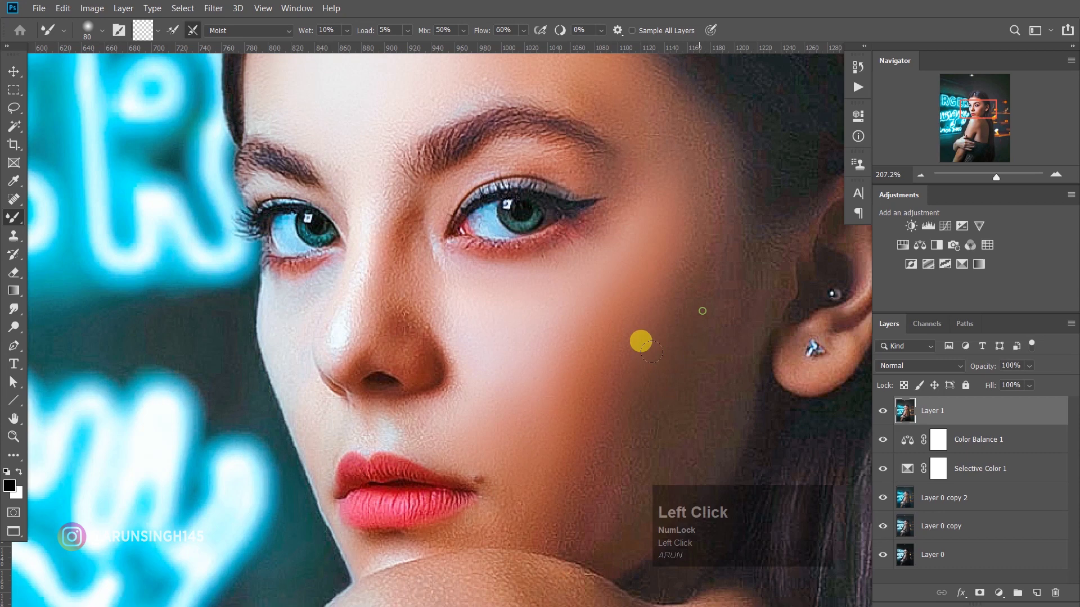
Step: Paint over the face skin with the Mixer Brush (Wet 10%, Load 5%), shrinking the brush as needed
type("[[[[")
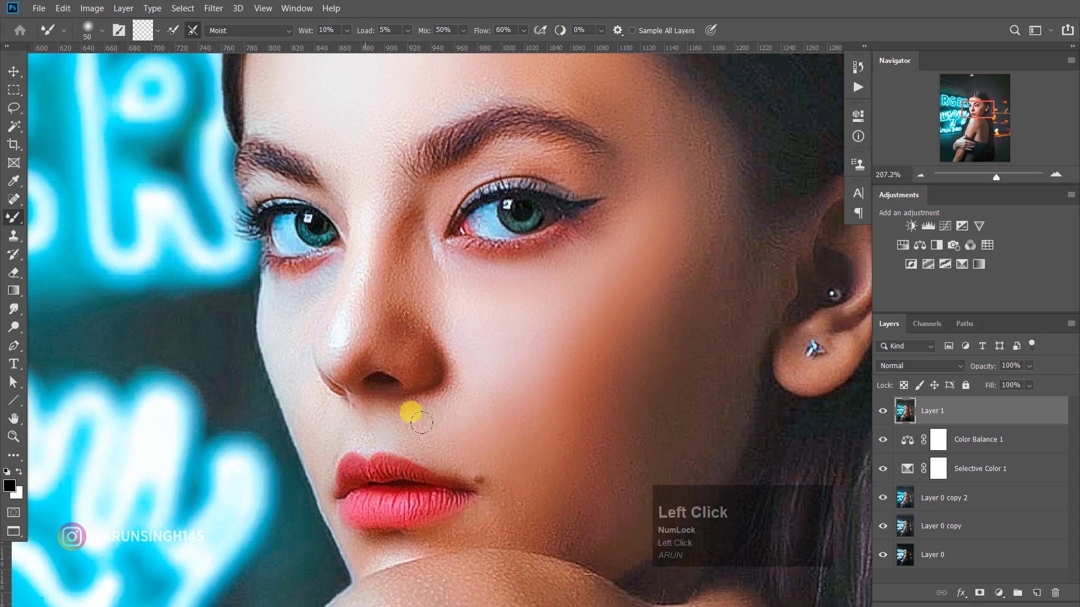
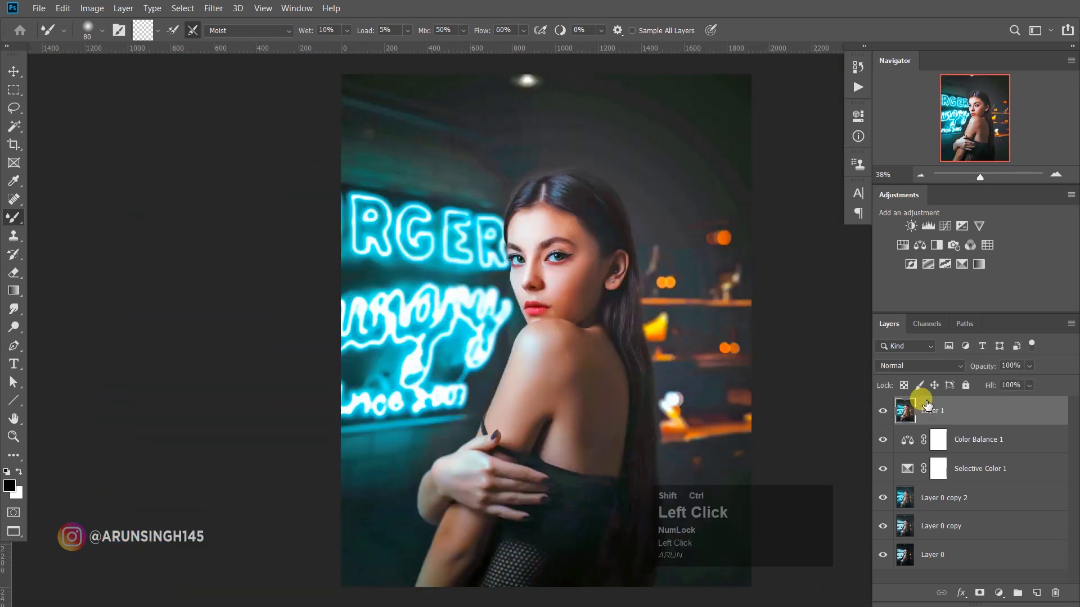
Step: Stamp the smoothed portrait into Layer 2 and set its blend mode to Soft Light
key("ctrl+shift+alt+e")
left_click(916, 368)
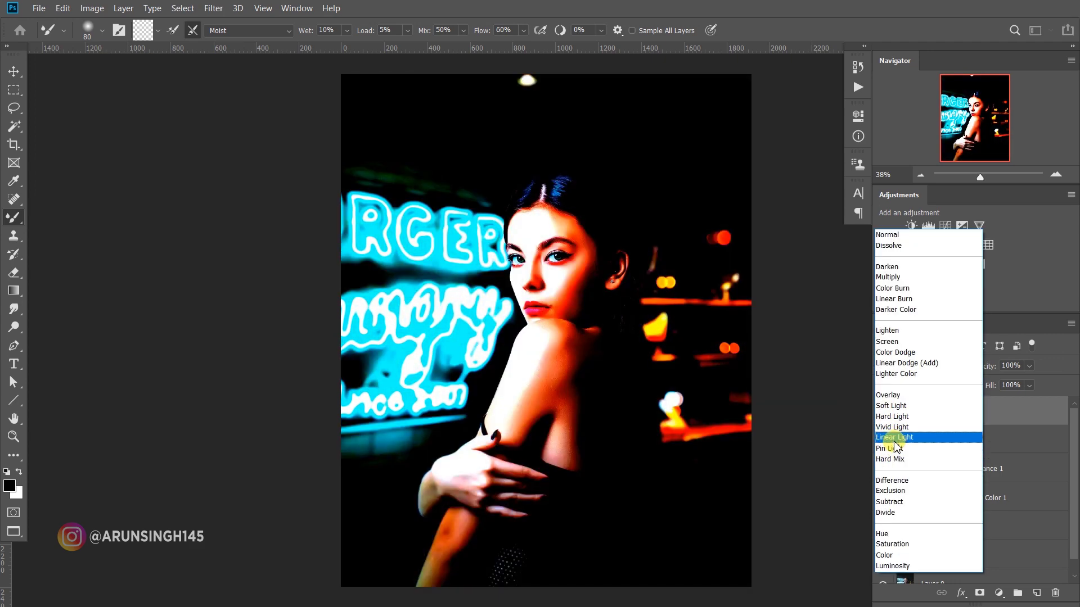
left_click(1010, 421)
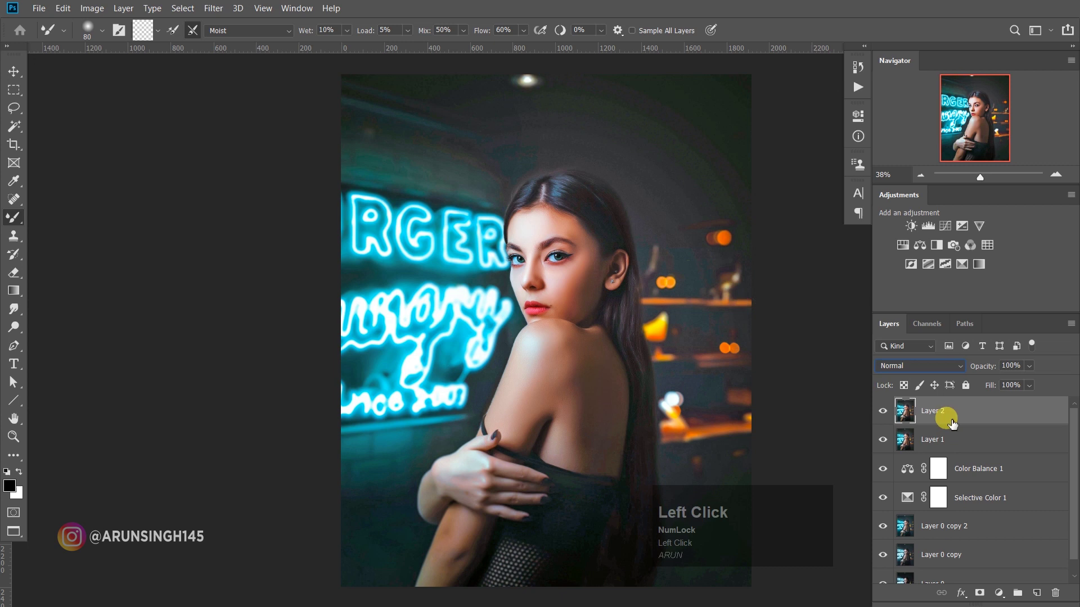
key("Delete")
left_click(969, 421)
key("Delete")
left_click_drag(966, 416, 884, 423)
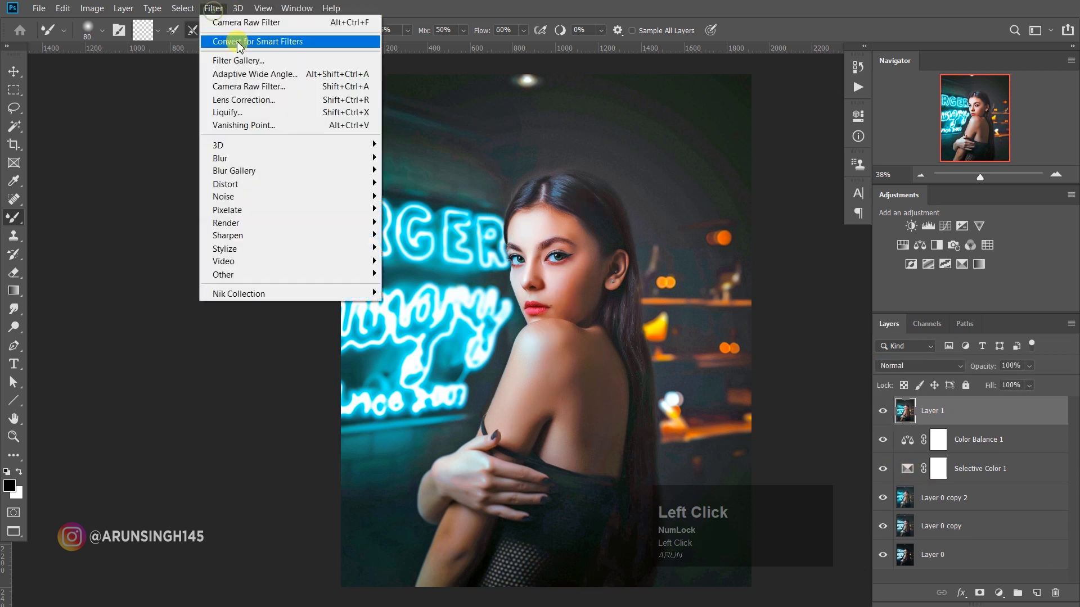
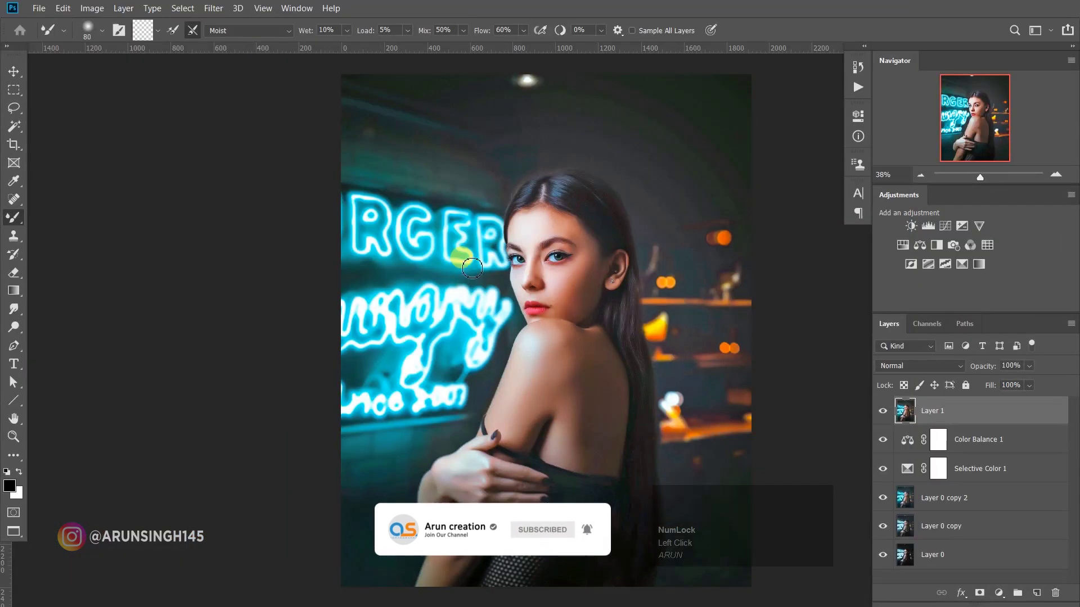
left_click(886, 417)
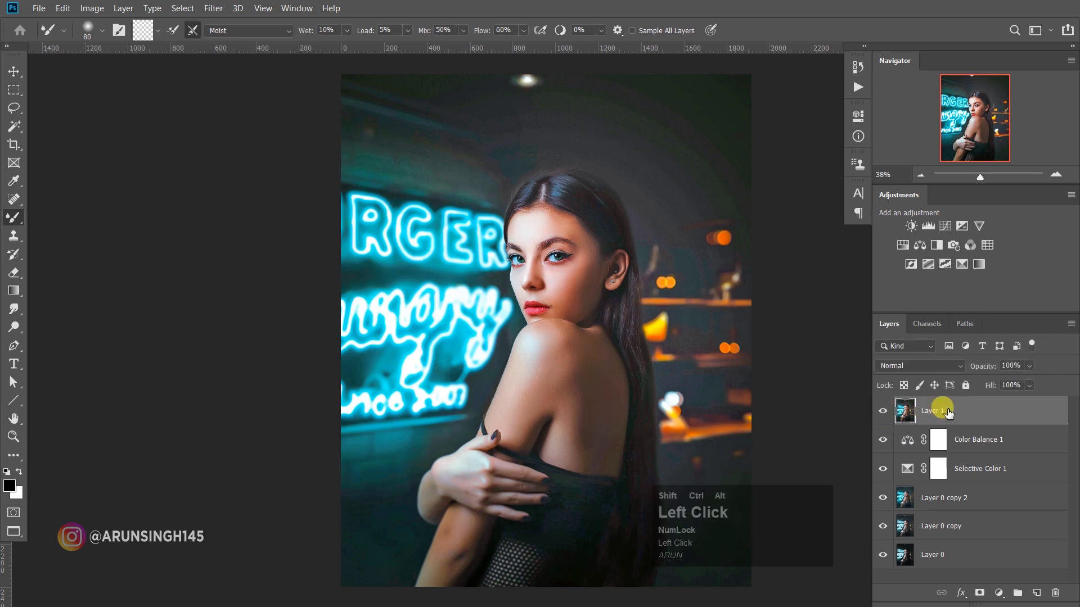
Step: Run a 1-pixel High Pass on the Soft Light layer, toggle it to compare, and add a new layer
key("ctrl+shift+alt+e")
left_click(914, 371)
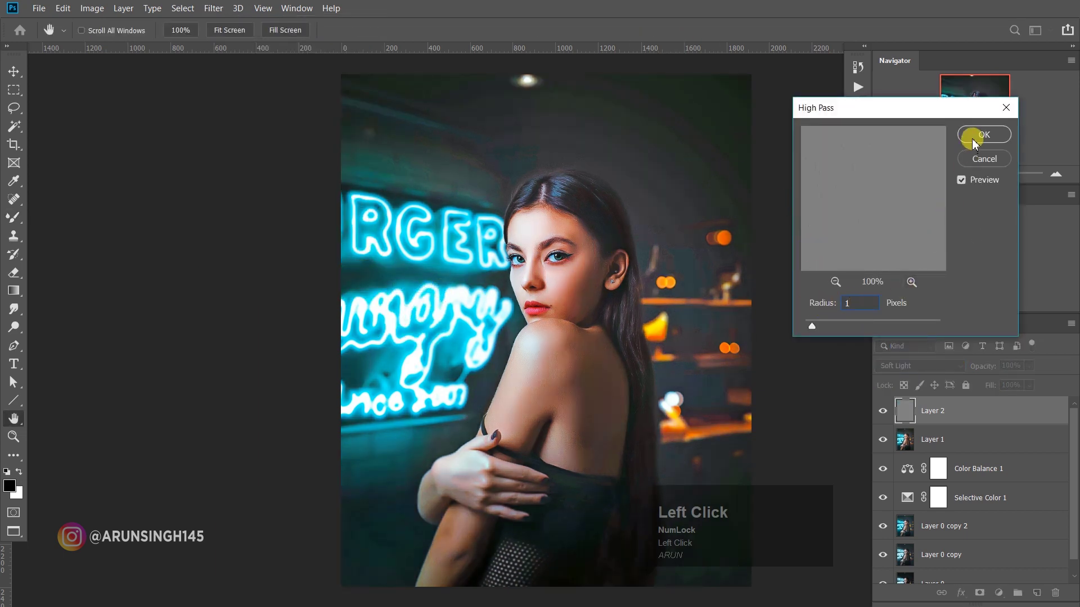
left_click(973, 153)
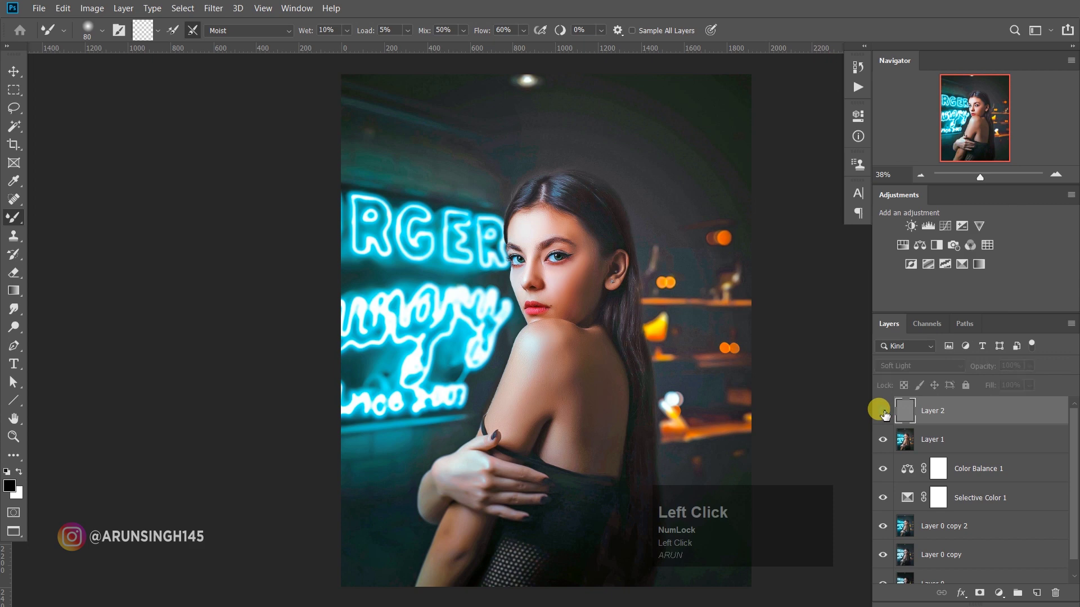
scroll("up", 3)
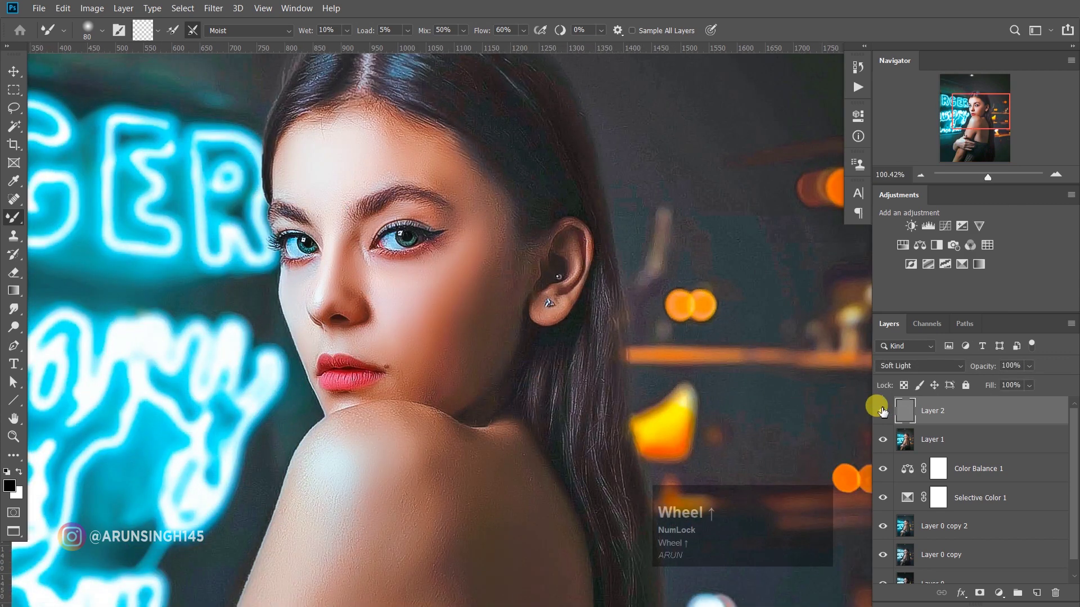
left_click(890, 412)
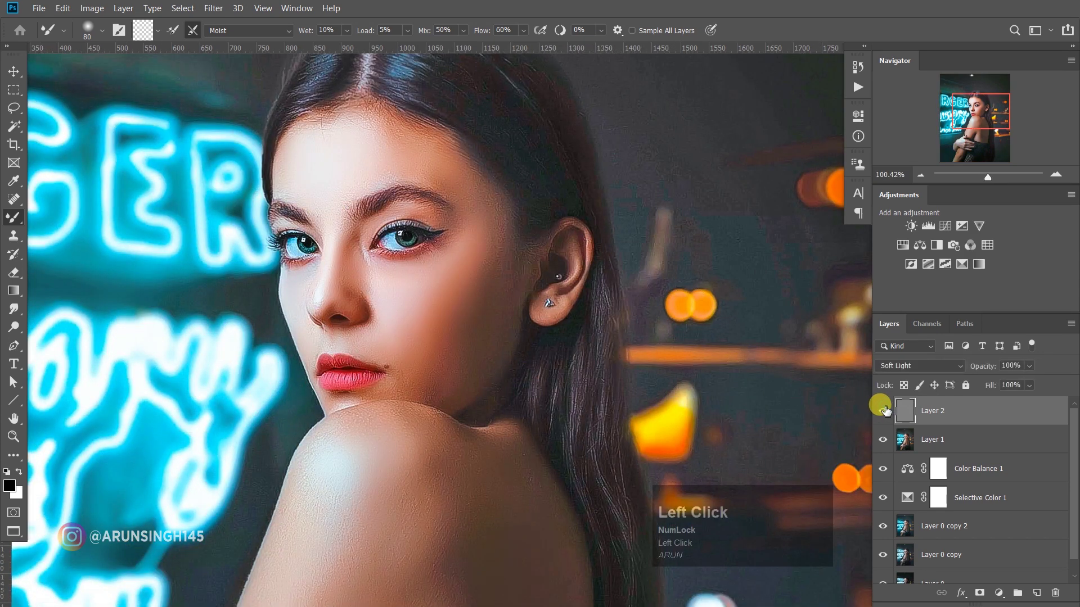
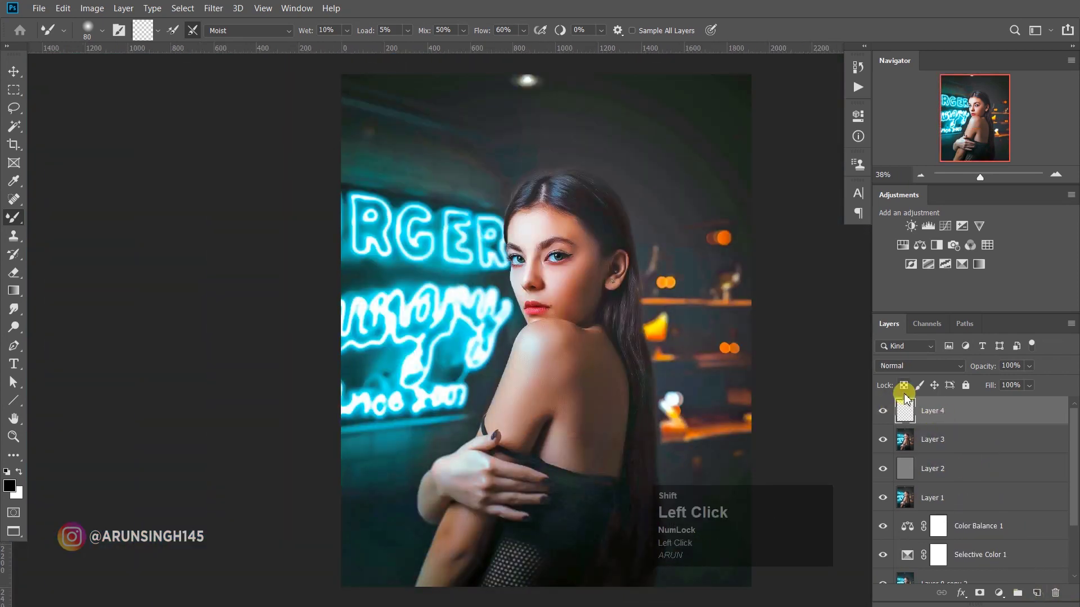
Step: Fill the new layer with 50% Gray and set its blend mode to Overlay
key("shift+F5")
left_click(522, 146)
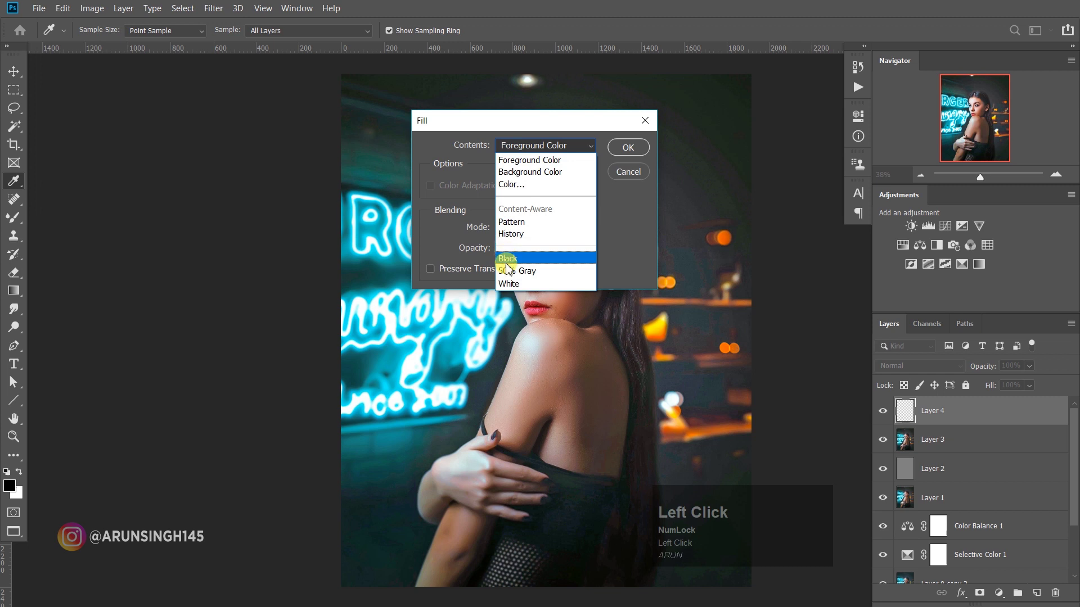
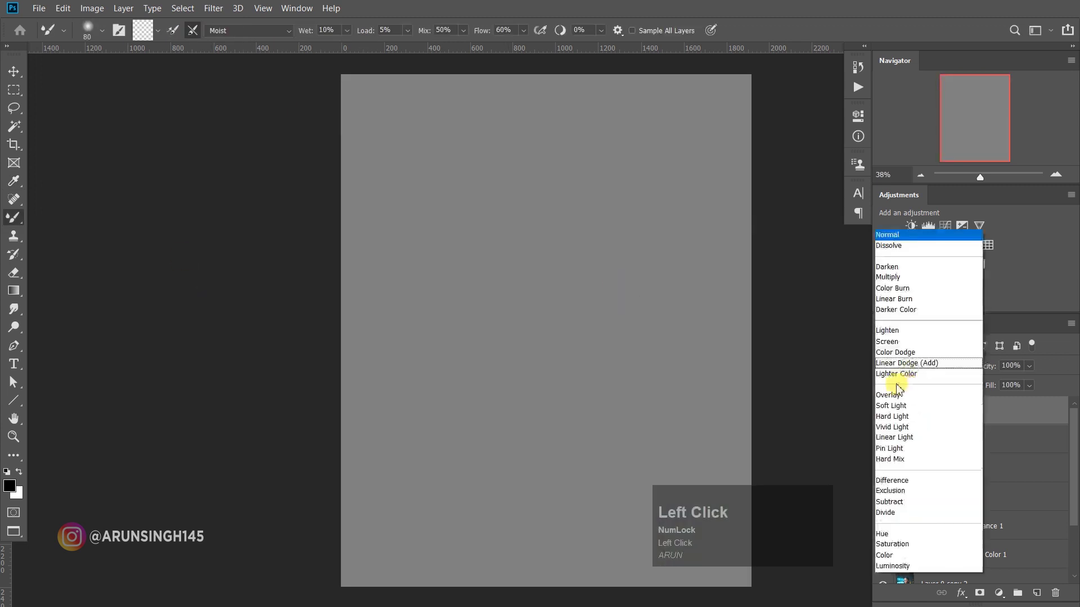
scroll("up", 3)
Step: Dodge the hair, cheek and shoulder highlights at 10% then 5% exposure, then fit the portrait on screen
left_click(17, 328)
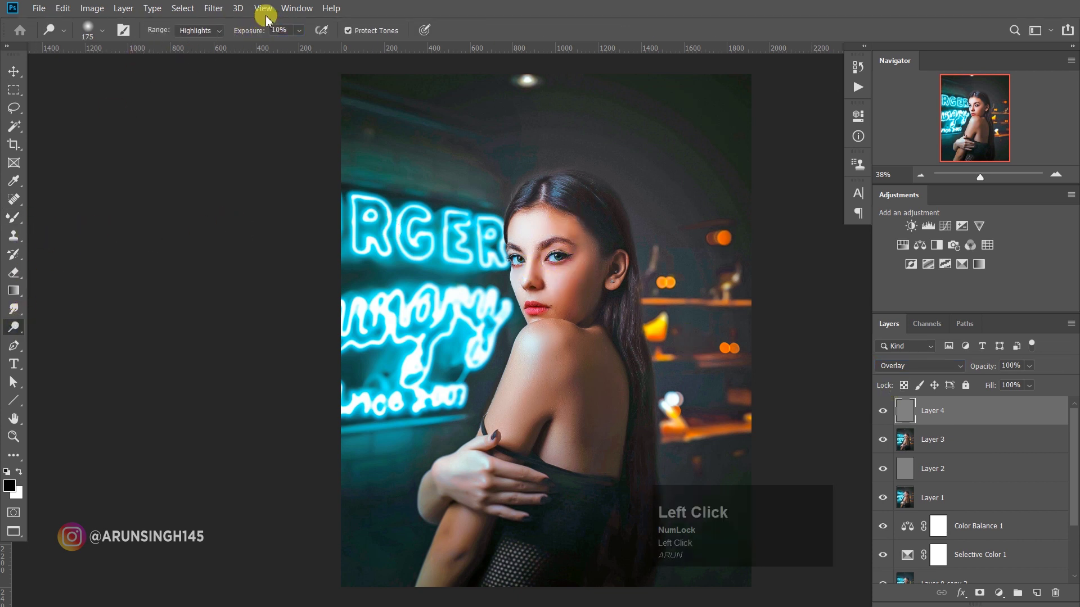
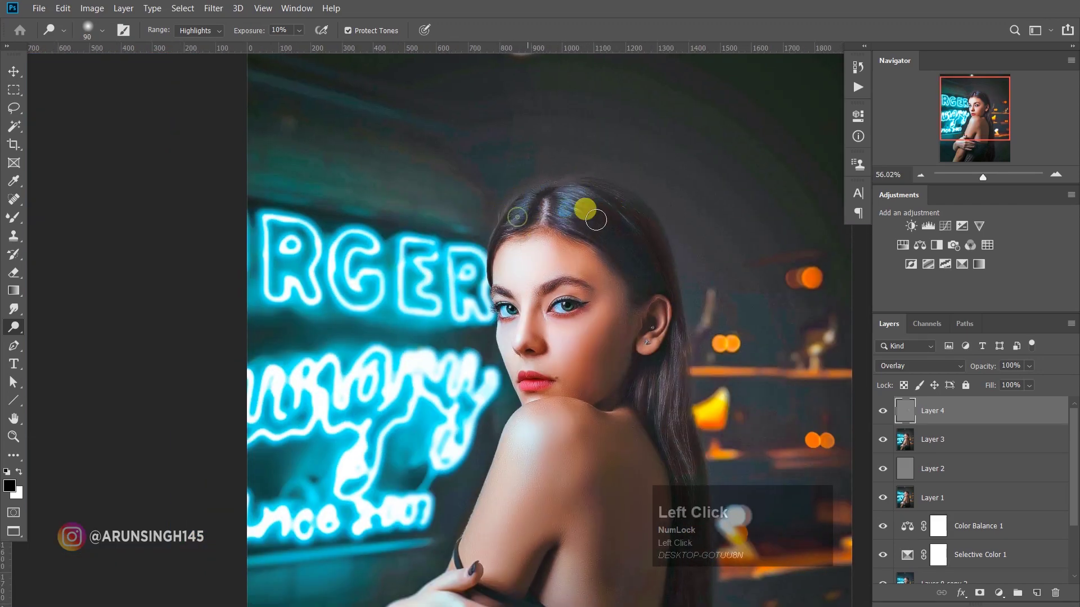
scroll("down", 3)
scroll("up", 3)
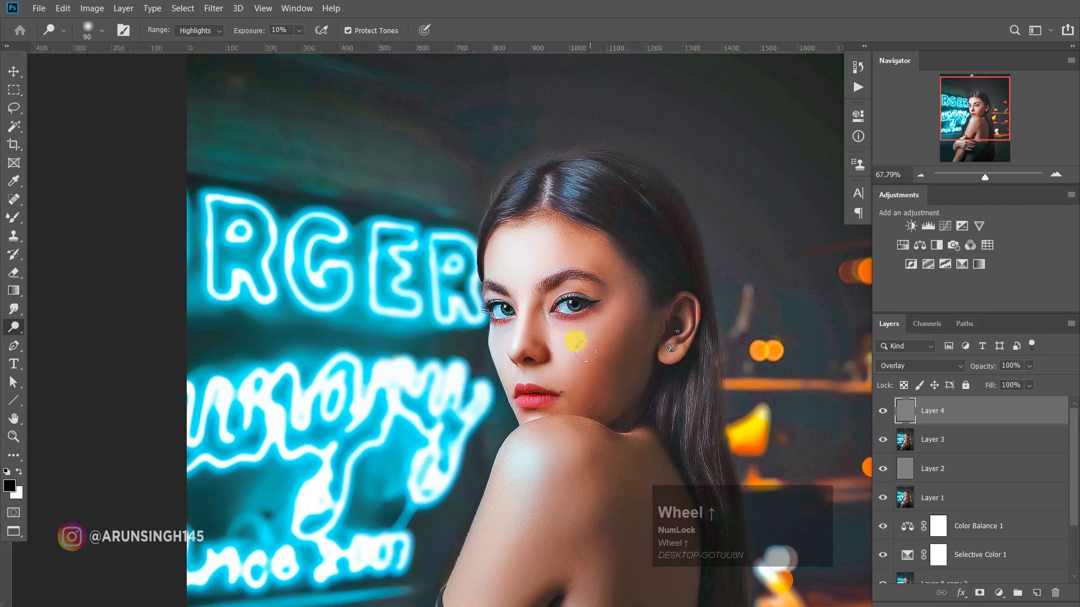
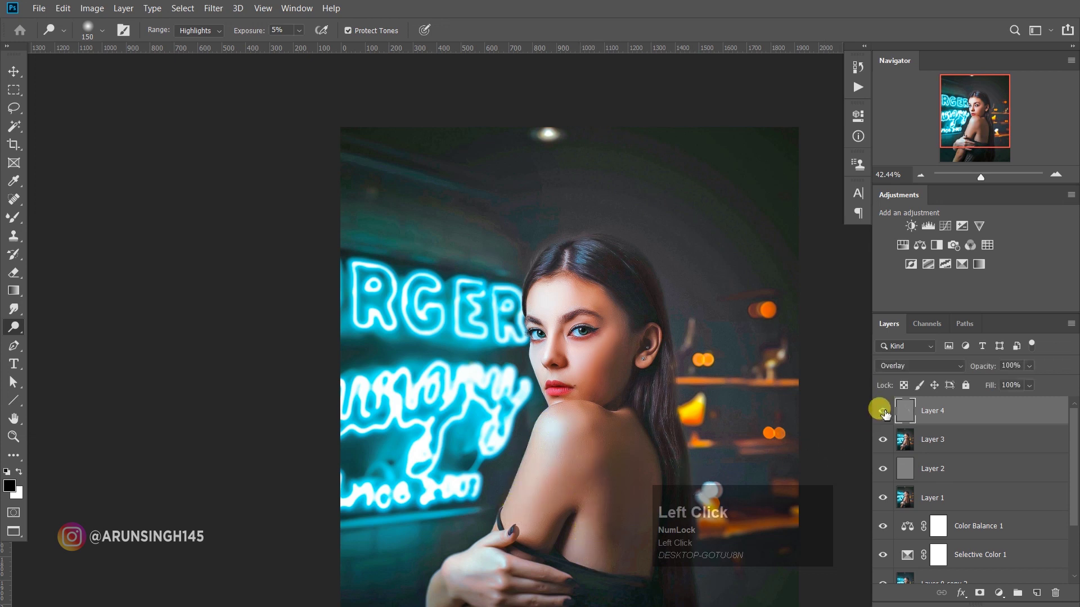
scroll("down", 3)
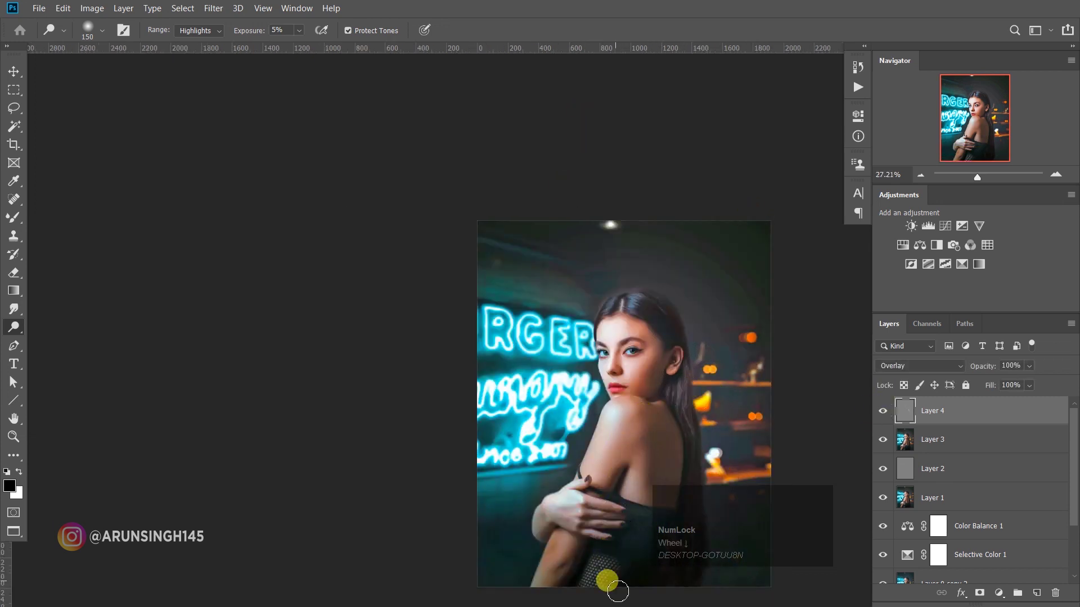
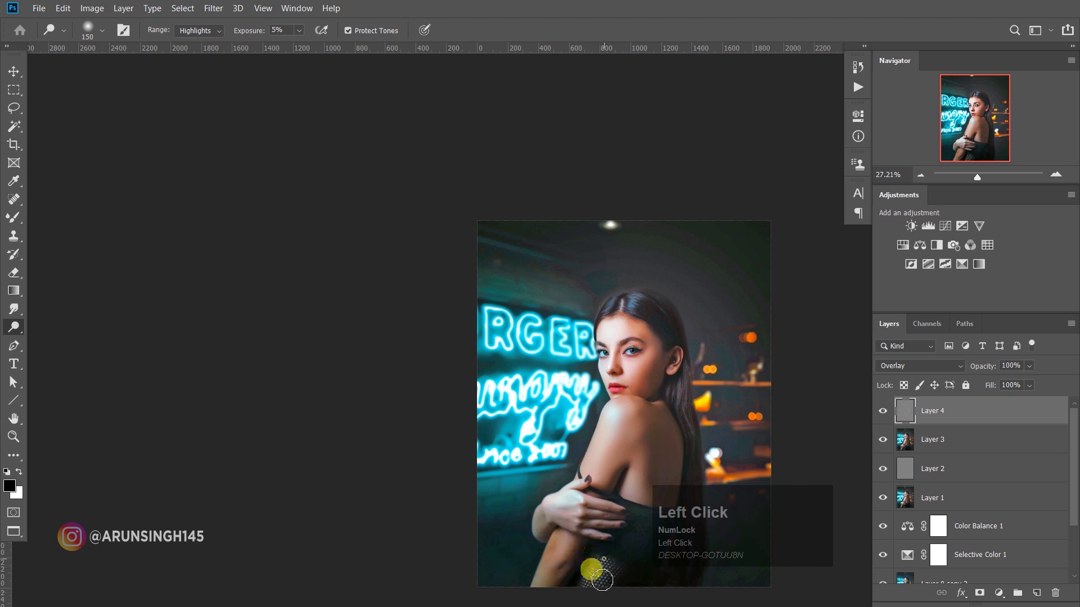
scroll("down", 3)
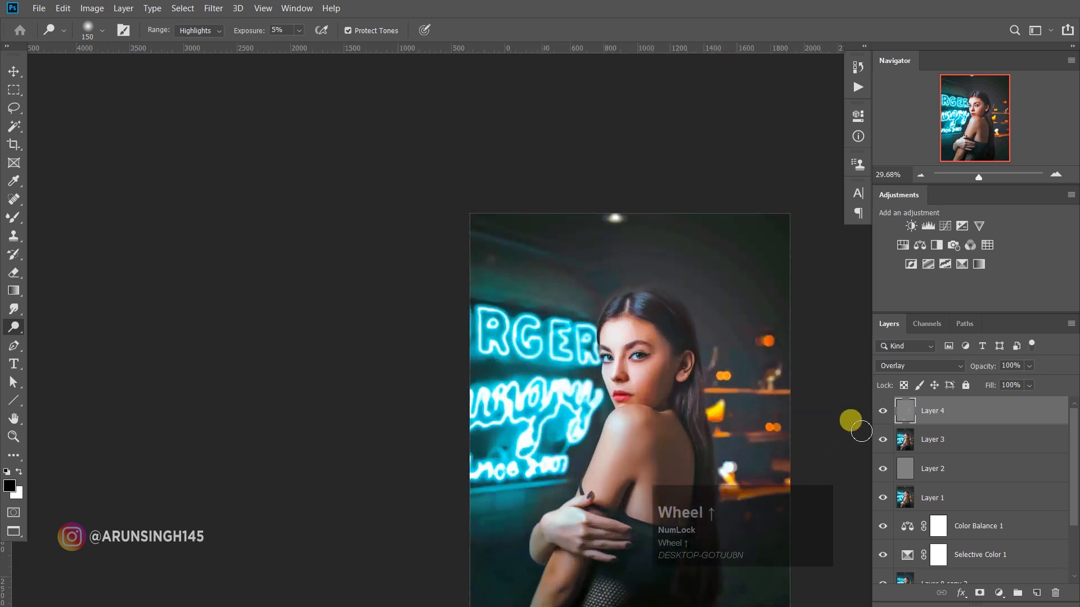
left_click(885, 416)
key("ctrl+0")
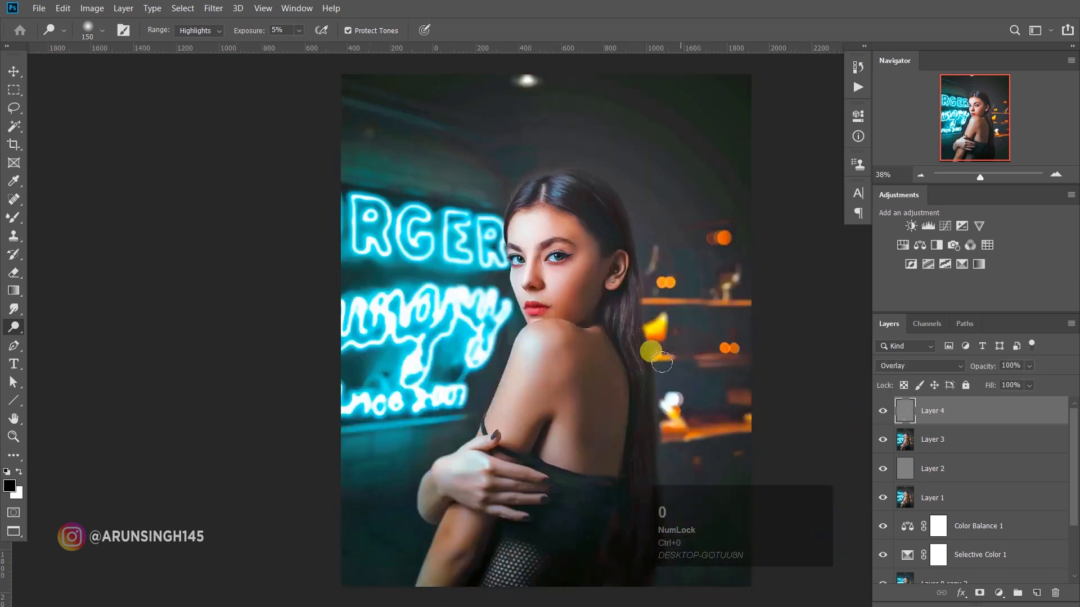